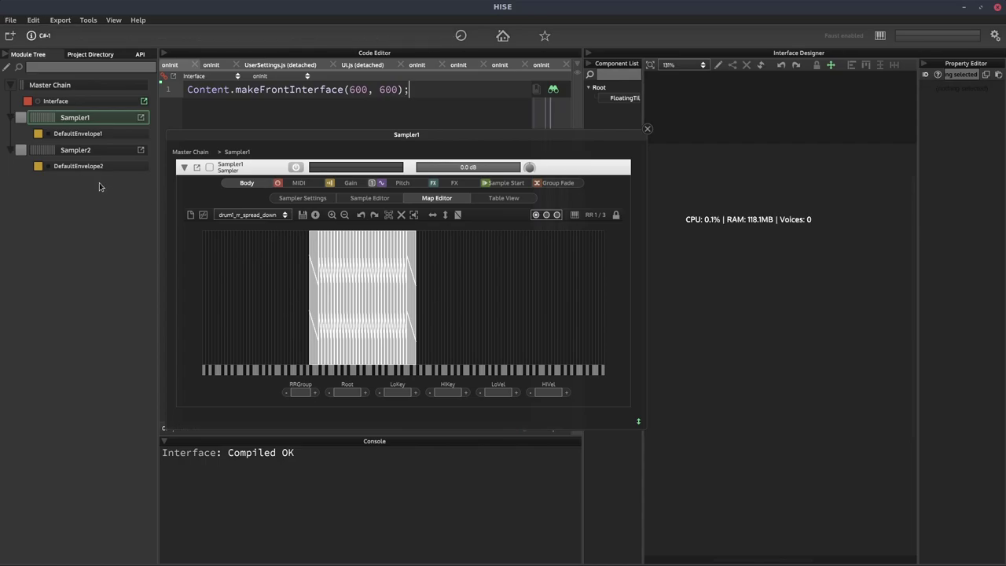
Review Sampler2's sample map and routing matrix, then return to the workspace.
{"action": "left_click", "coordinate": [91, 157]}
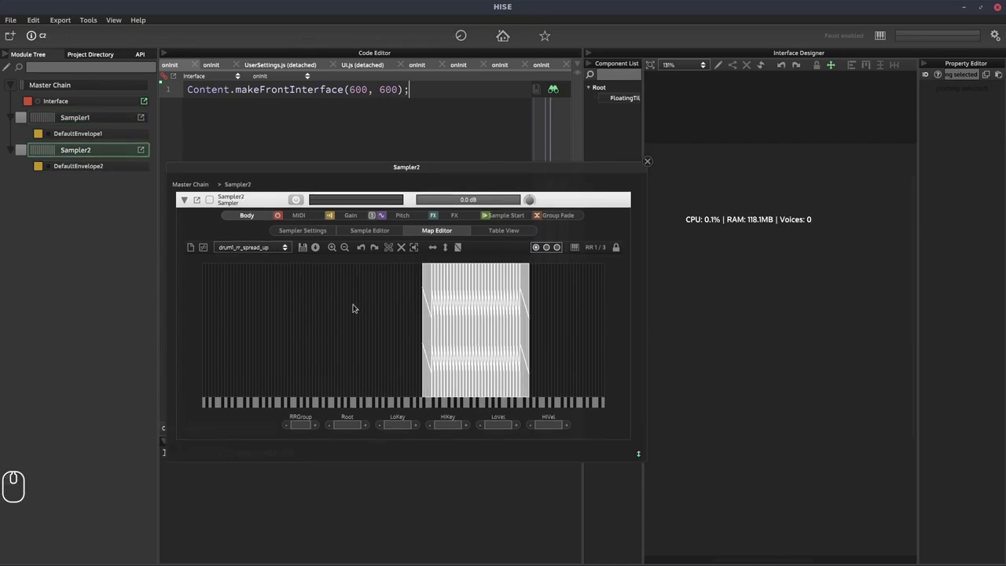
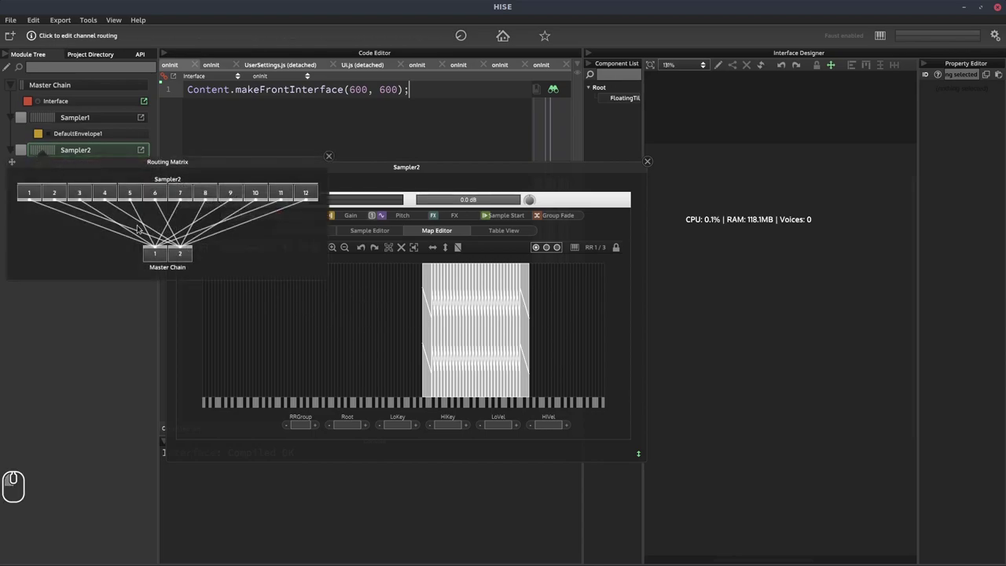
{"action": "left_click", "coordinate": [331, 163]}
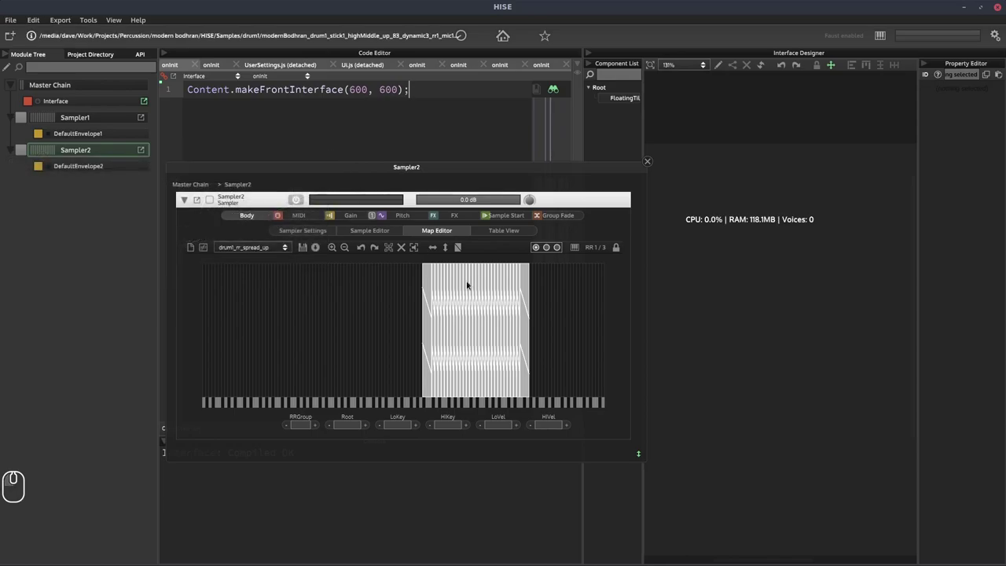
{"action": "left_click", "coordinate": [571, 299]}
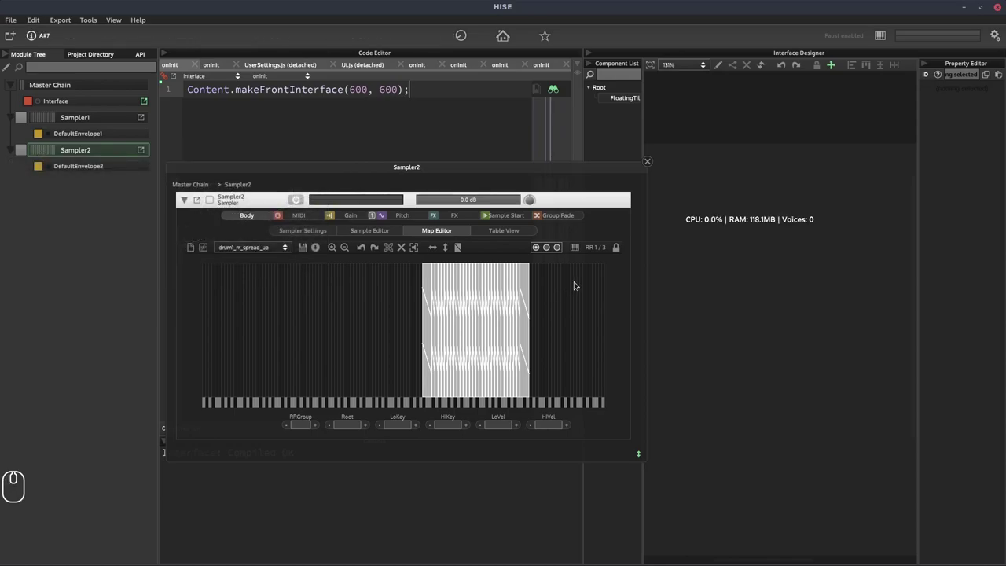
{"action": "left_click", "coordinate": [653, 167]}
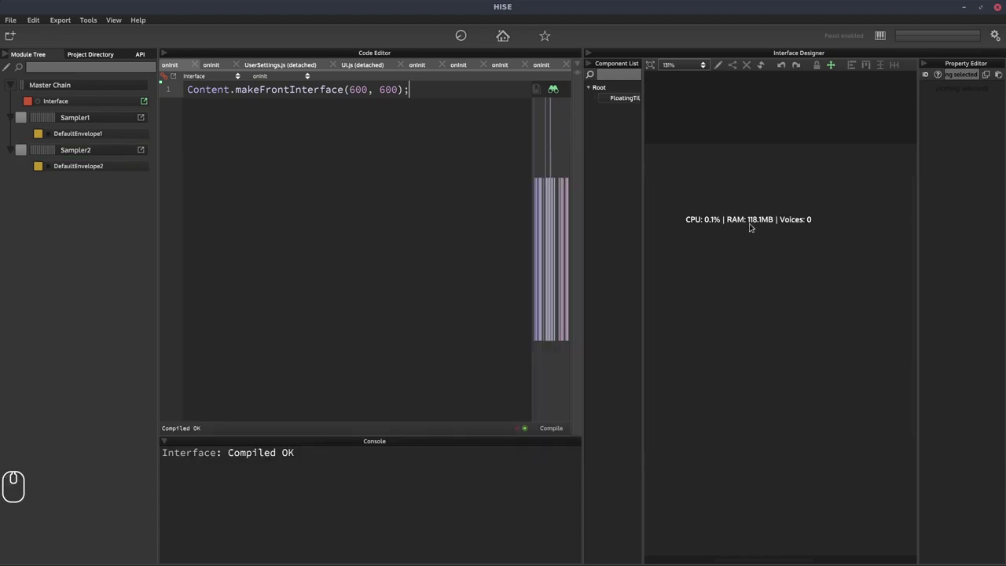
Bring up Sampler1's sampler settings panel from its editor.
{"action": "left_click", "coordinate": [234, 157]}
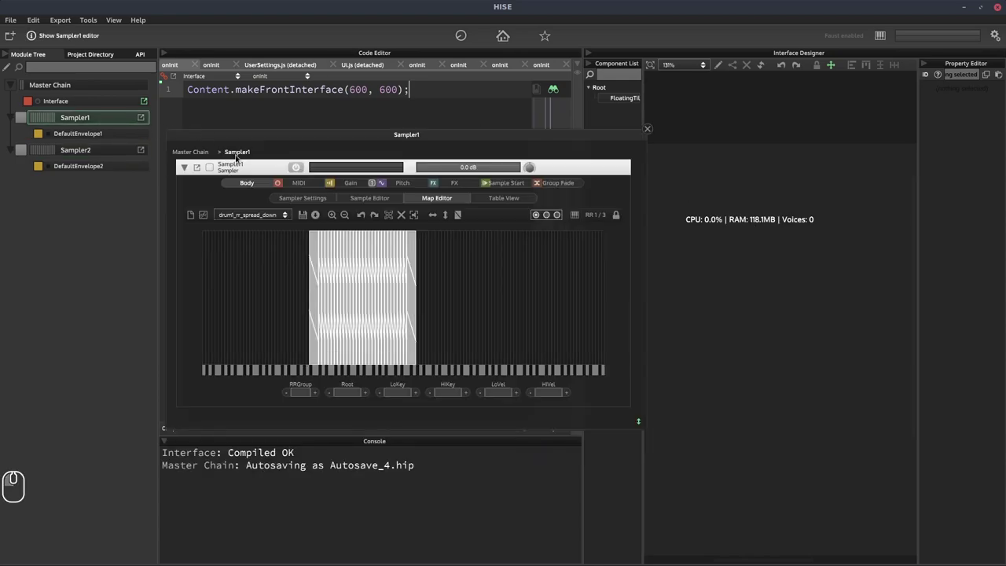
{"action": "left_click", "coordinate": [233, 157]}
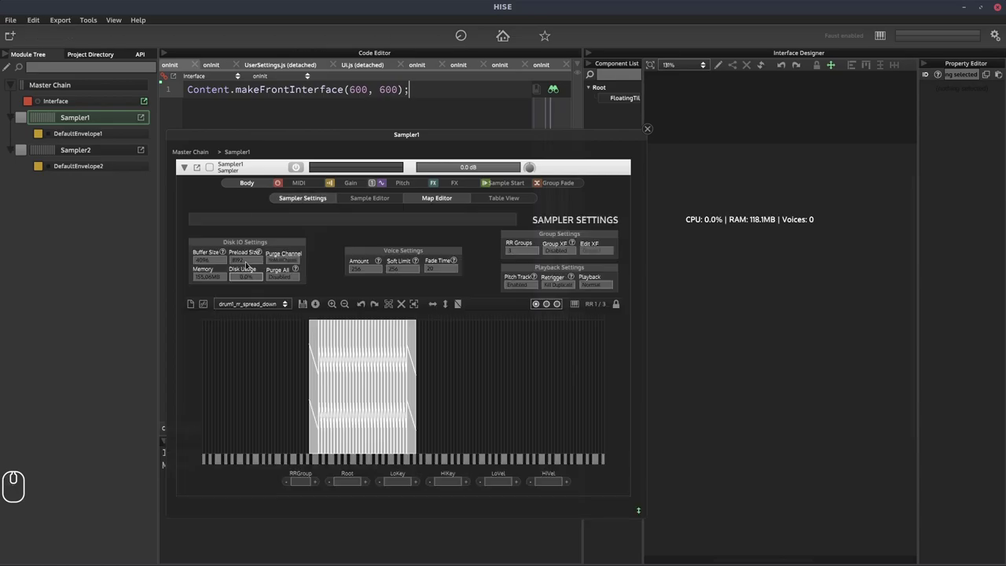
{"action": "left_click", "coordinate": [234, 157]}
{"action": "left_click", "coordinate": [233, 157]}
{"action": "left_click", "coordinate": [234, 157]}
{"action": "left_click", "coordinate": [234, 157]}
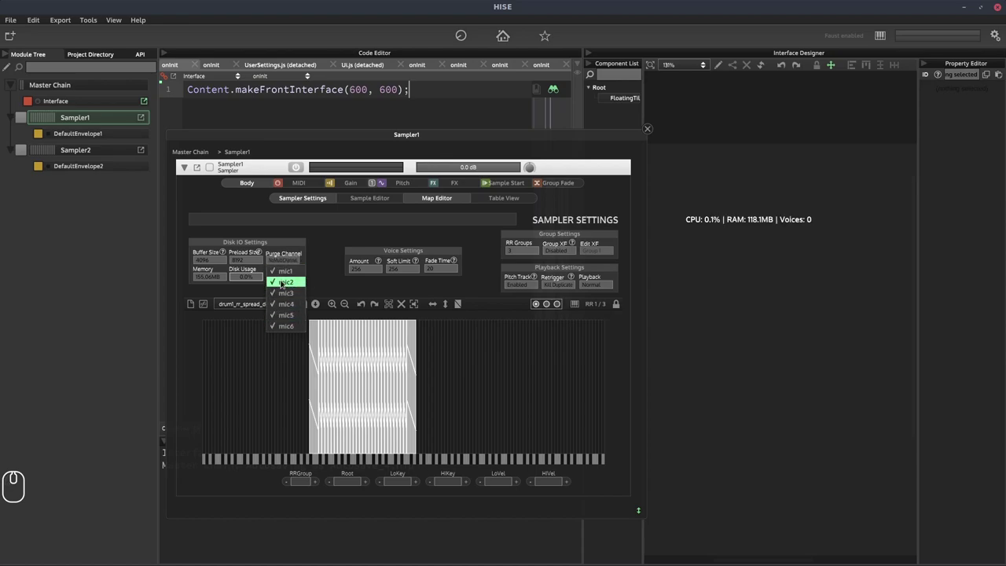
{"action": "left_click", "coordinate": [234, 157]}
Switch Sampler1's Purge All to Enabled, then back to Disabled so RAM returns to 118.1MB.
{"action": "left_click", "coordinate": [233, 157]}
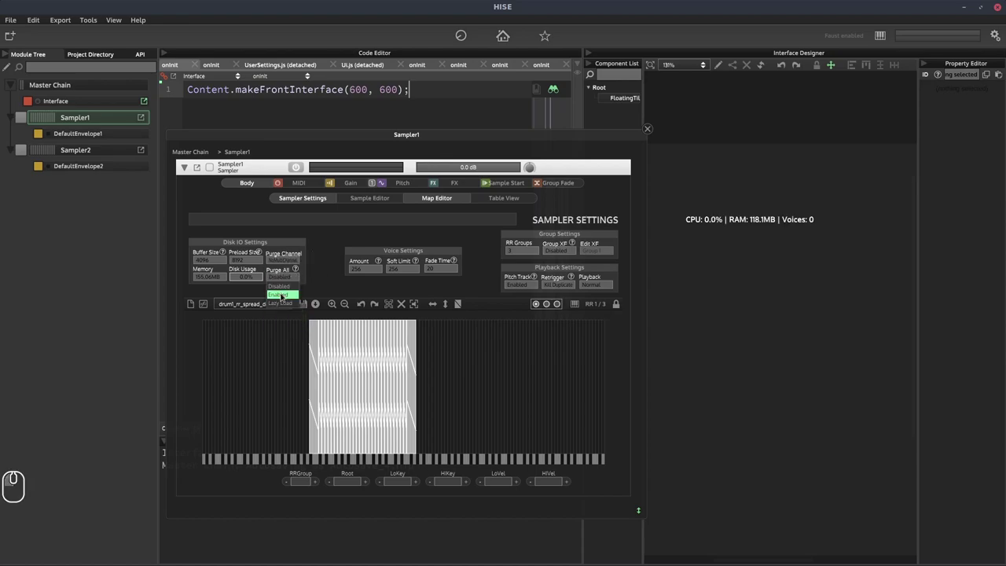
{"action": "left_click", "coordinate": [234, 158]}
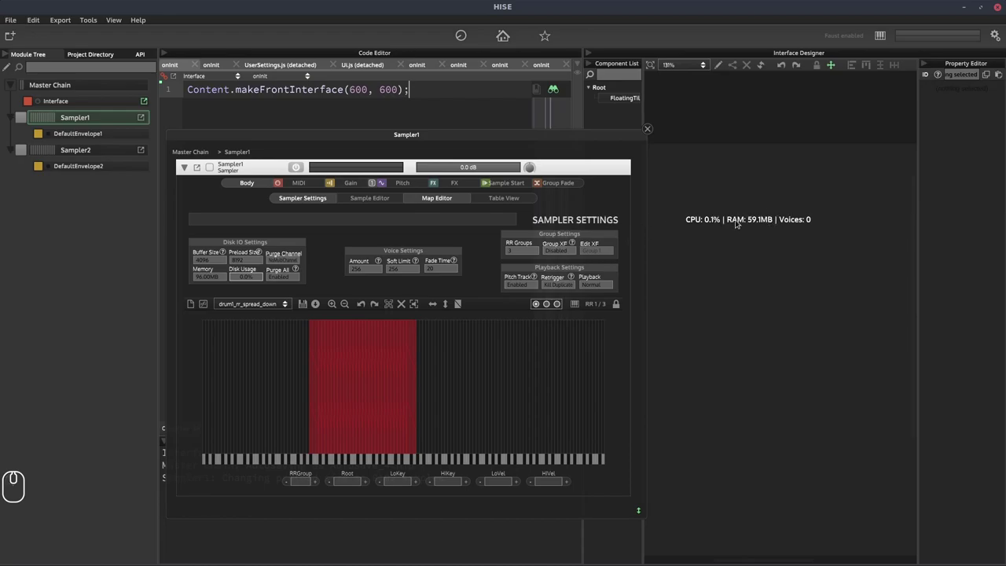
{"action": "left_click", "coordinate": [233, 157]}
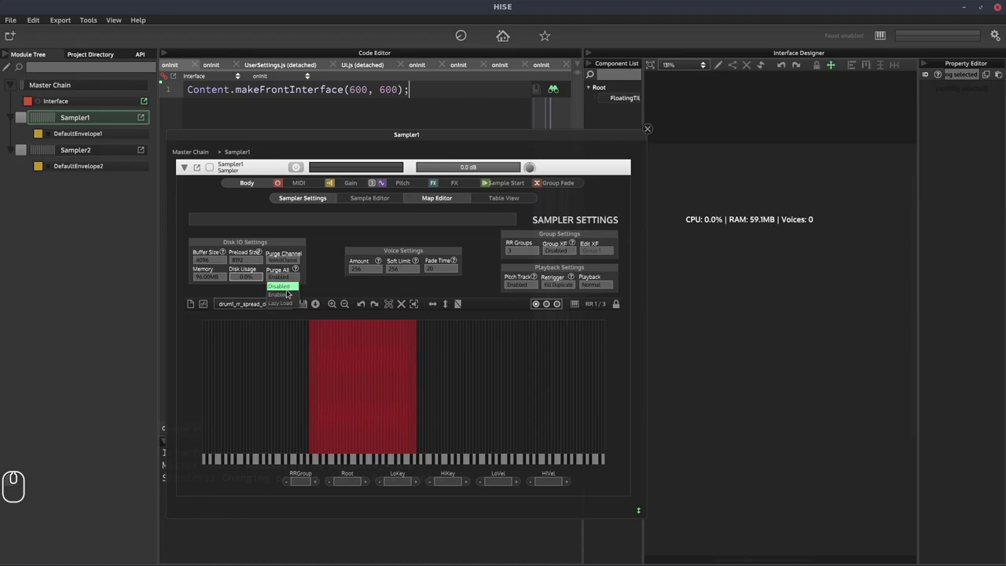
{"action": "left_click", "coordinate": [233, 157]}
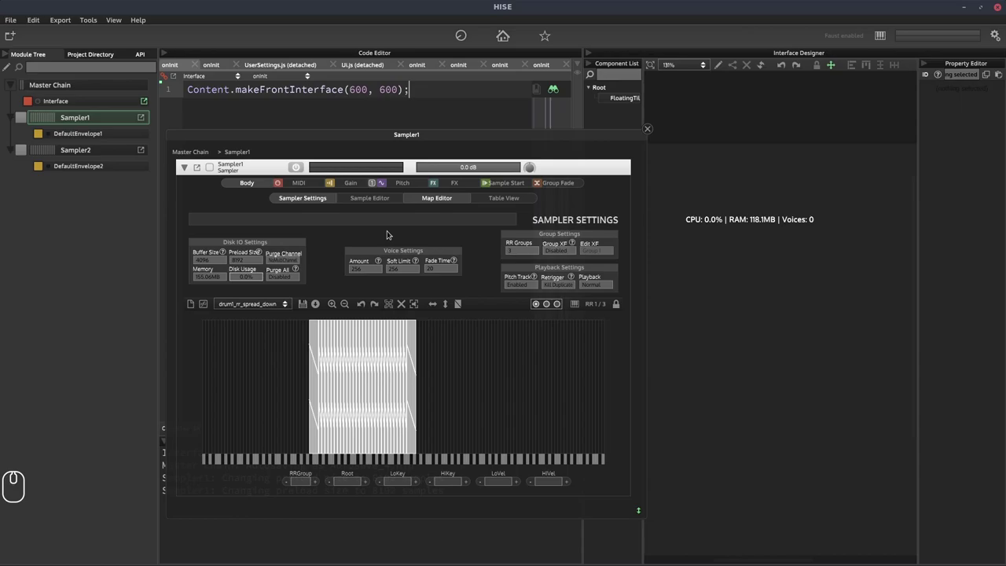
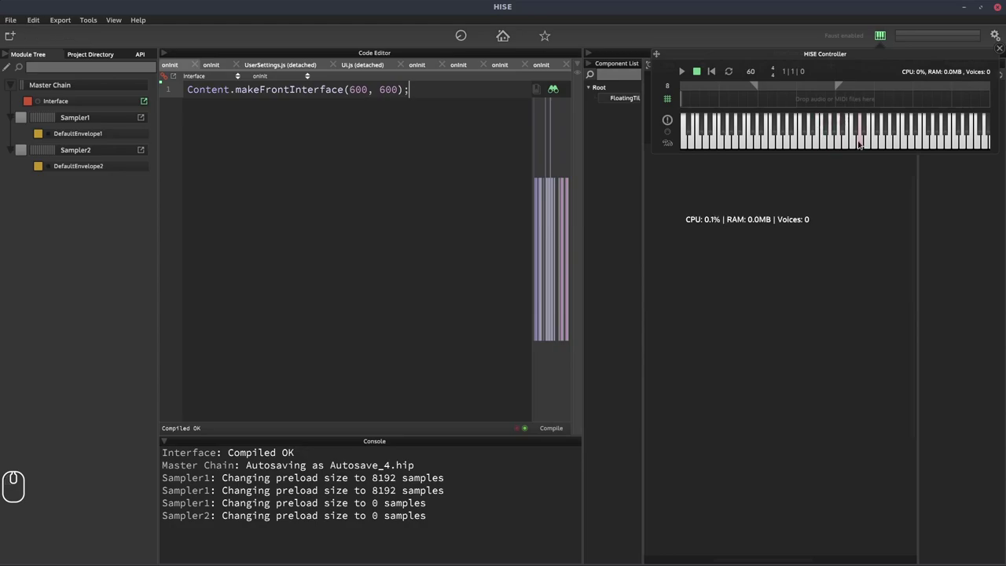
Play several notes on the controller keyboard so RAM rises from 0.0MB to 0.4MB.
{"action": "left_click_drag", "start_coordinate": [853, 145], "coordinate": [764, 218]}
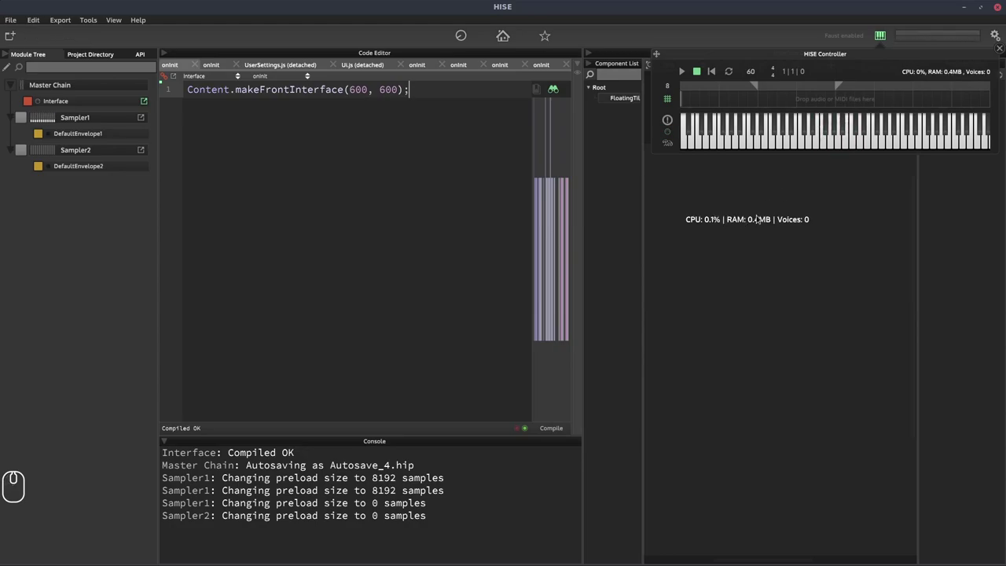
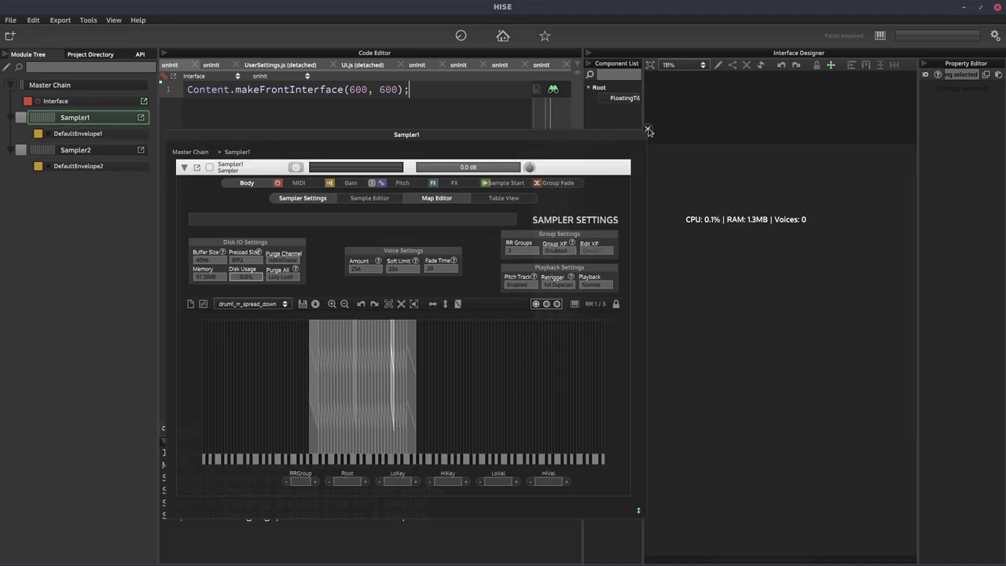
Close Sampler1's settings window with RAM now at 1.3MB.
{"action": "left_click", "coordinate": [234, 158]}
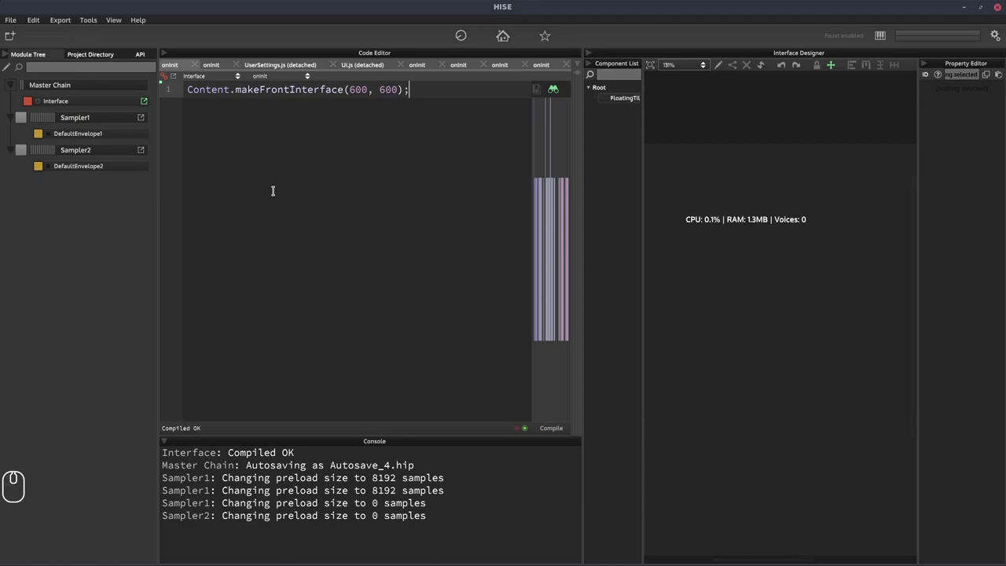
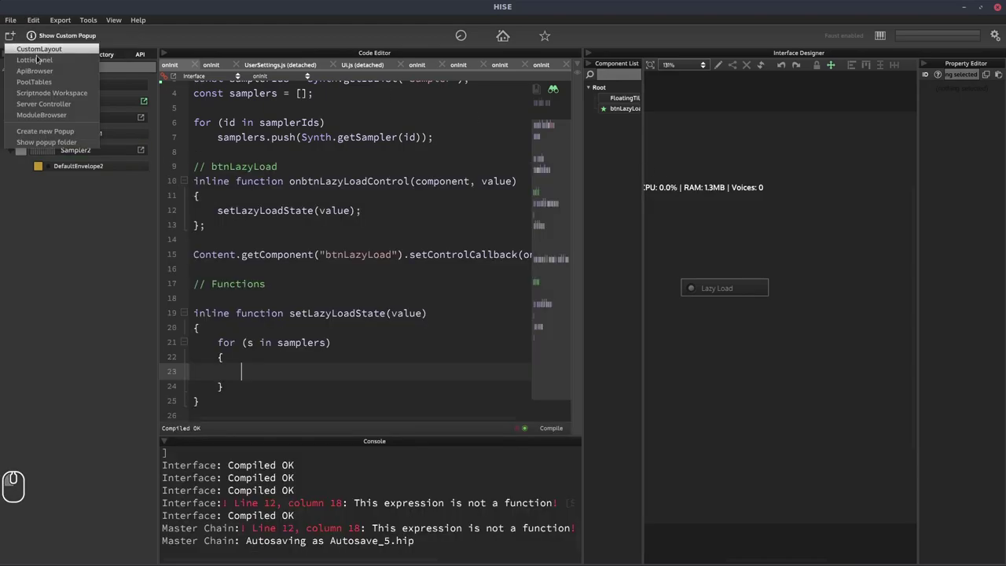
Show the Sampler's parameter list, including Purged, in the module browser.
{"action": "left_click_drag", "start_coordinate": [45, 120], "coordinate": [146, 119]}
{"action": "left_click_drag", "start_coordinate": [146, 119], "coordinate": [254, 99]}
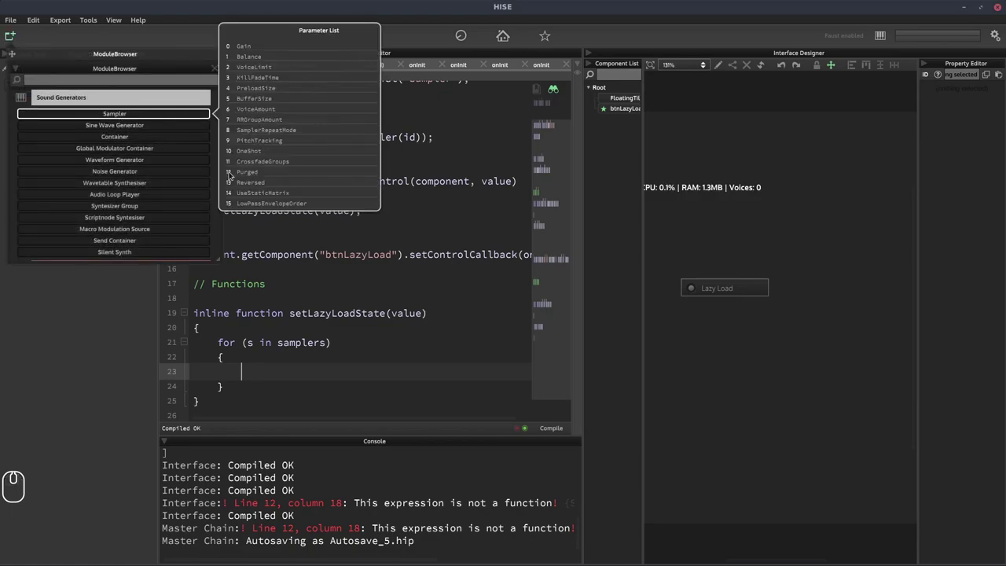
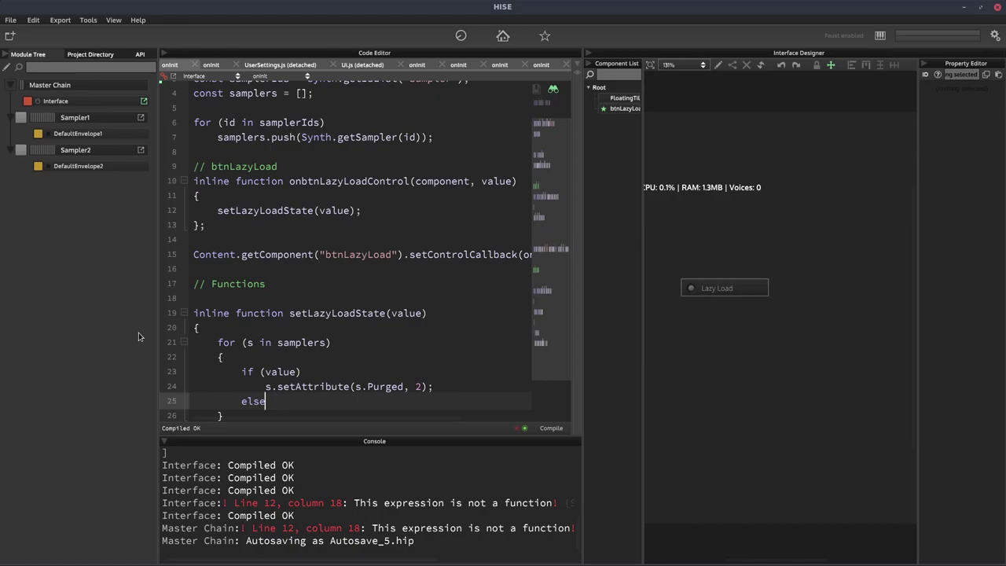
Scroll the onInit script to the for loop where the Purged branches are added.
{"action": "scroll", "scroll_direction": "down", "scroll_amount": 3}
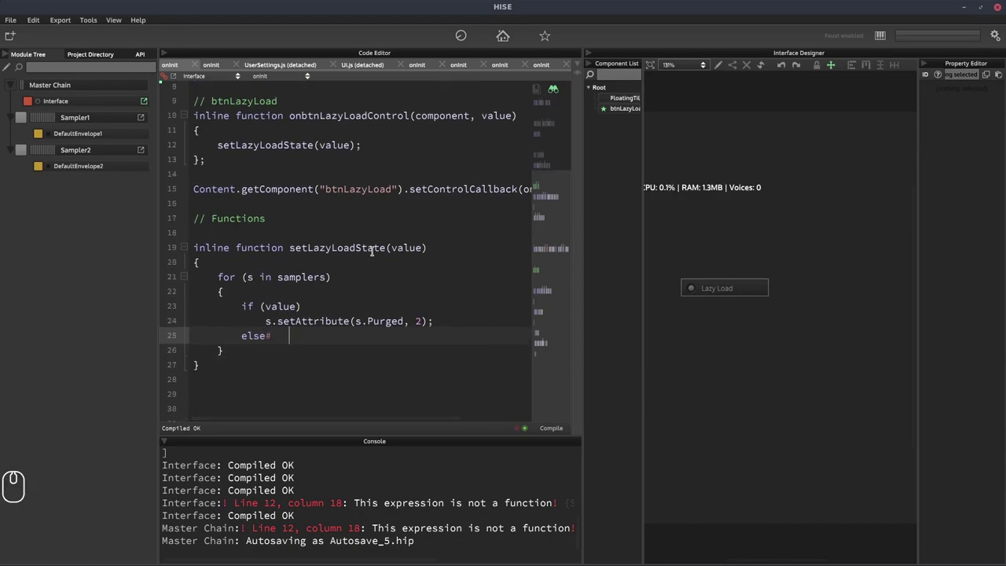
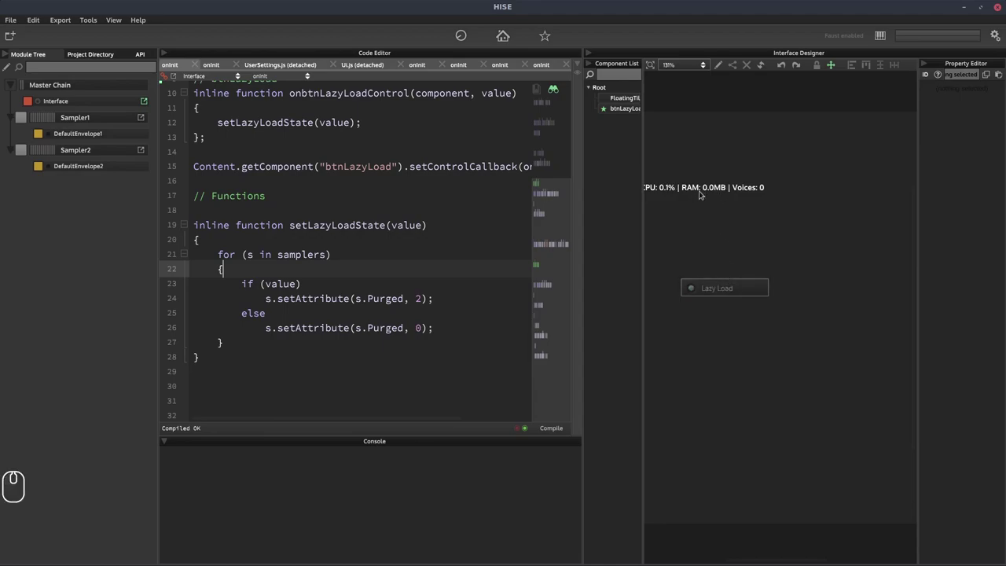
Toggle the Lazy Load button on and off, watching sample memory free and reload.
{"action": "left_click_drag", "start_coordinate": [551, 256], "coordinate": [551, 161]}
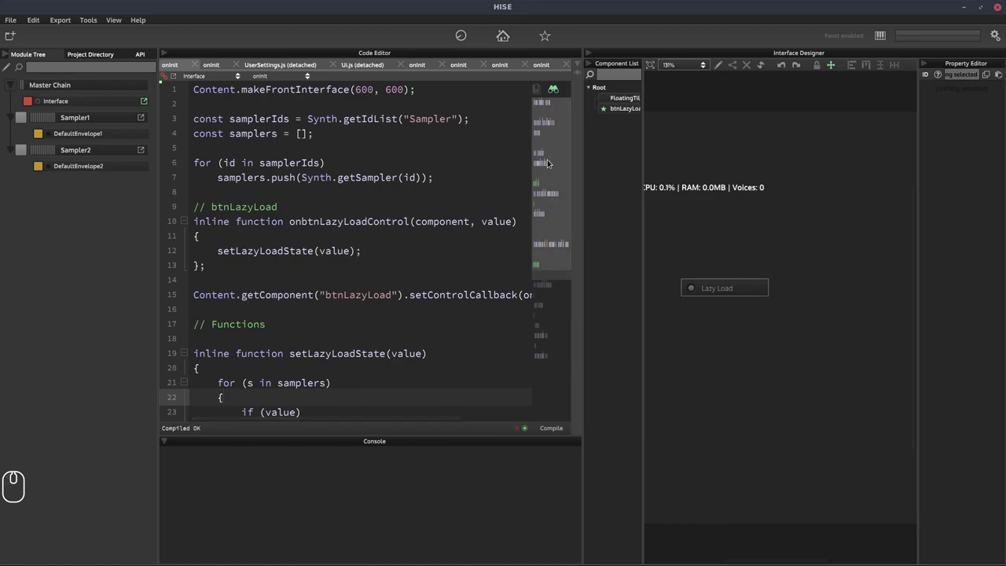
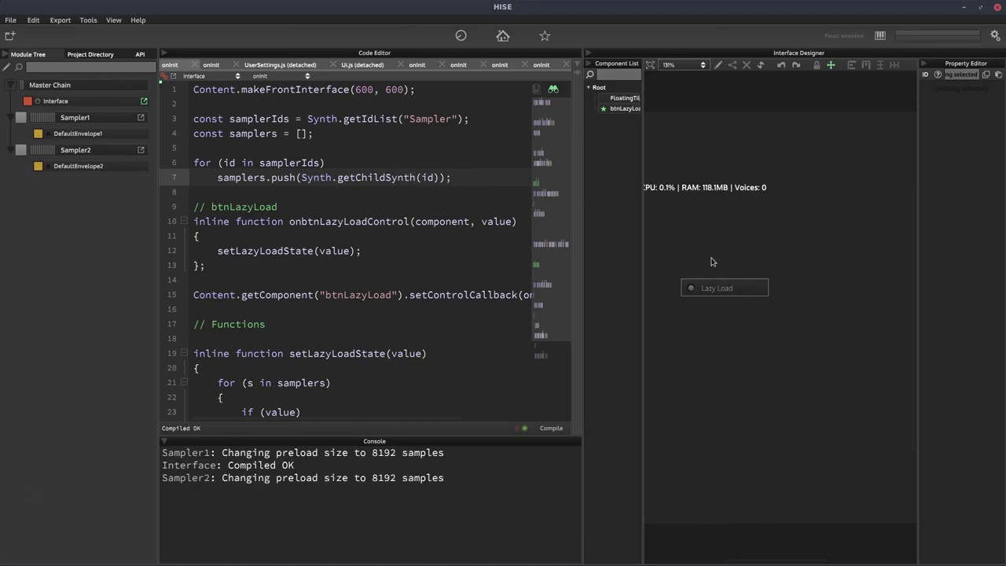
{"action": "left_click", "coordinate": [714, 289]}
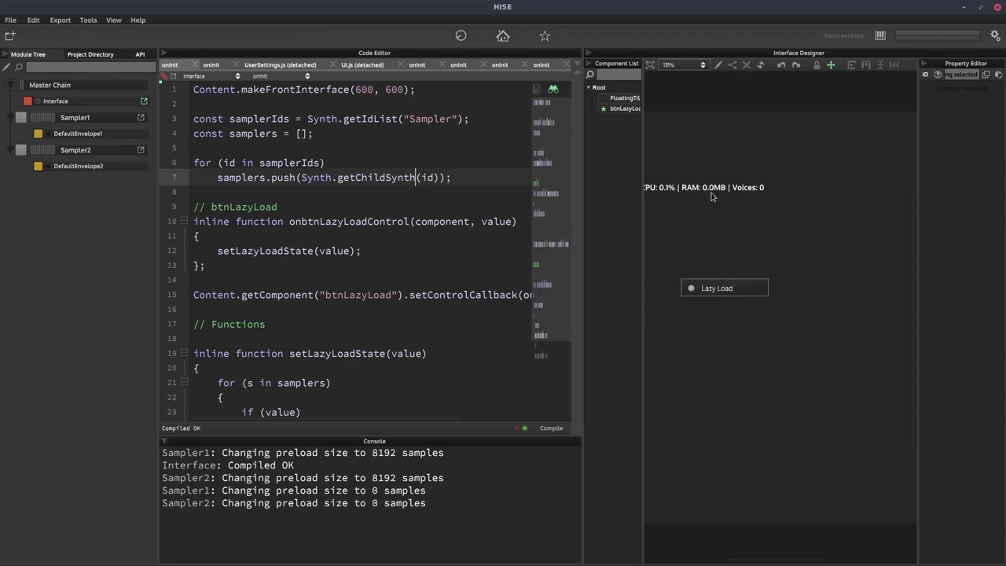
{"action": "left_click", "coordinate": [717, 288]}
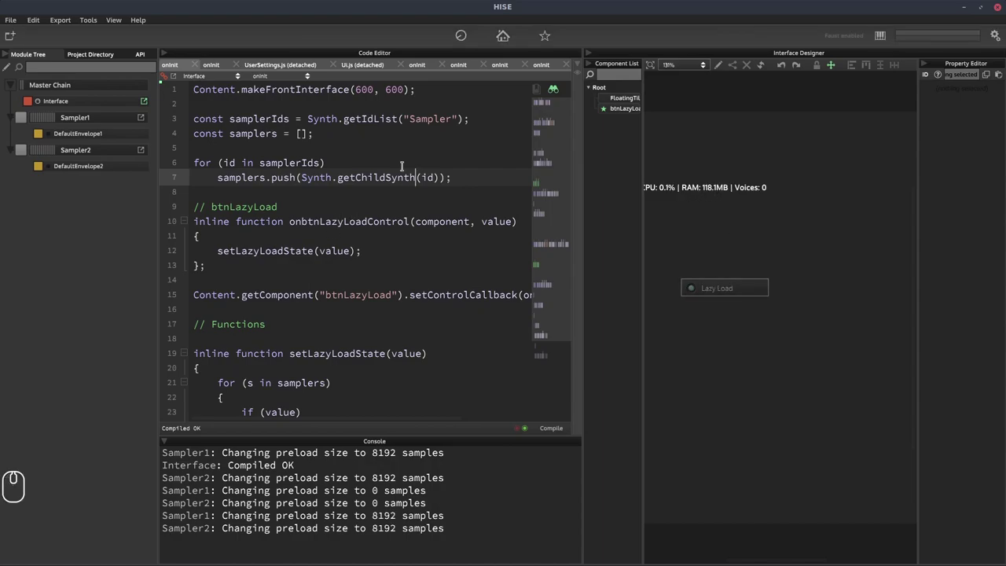
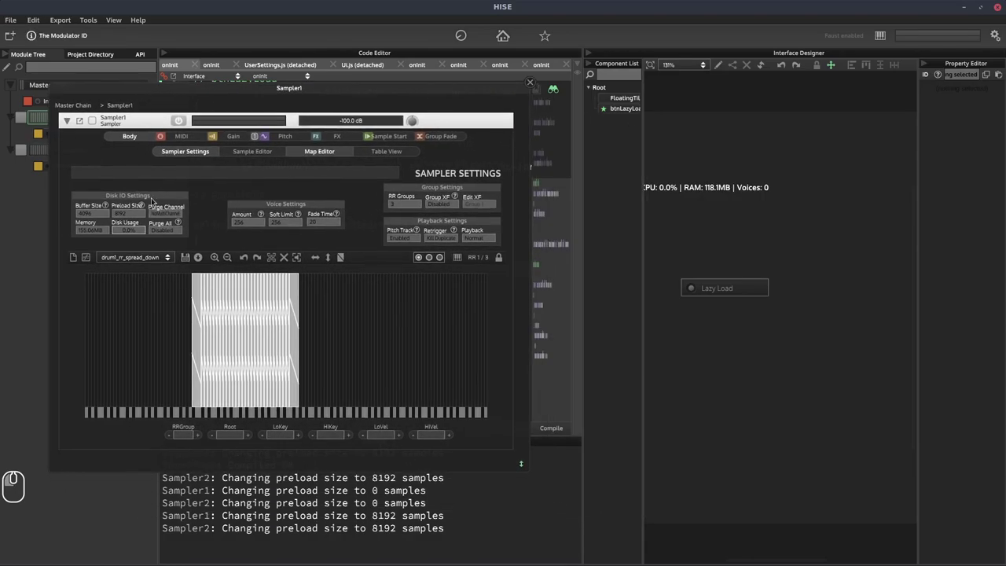
Position the Sampler1 editor beside the RAM readout and switch Lazy Load on to purge samples.
{"action": "left_click_drag", "start_coordinate": [156, 225], "coordinate": [166, 230]}
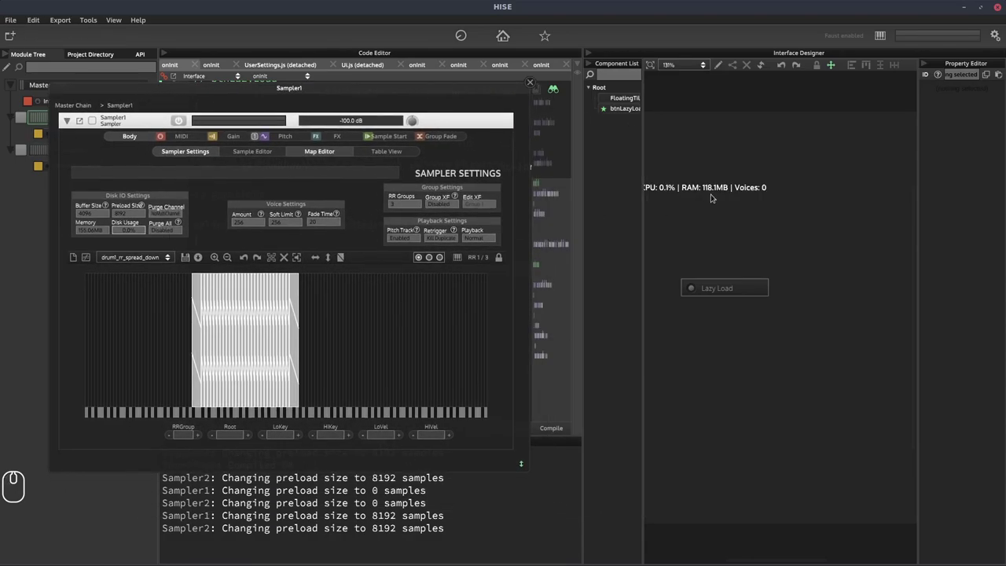
{"action": "left_click_drag", "start_coordinate": [710, 282], "coordinate": [161, 242]}
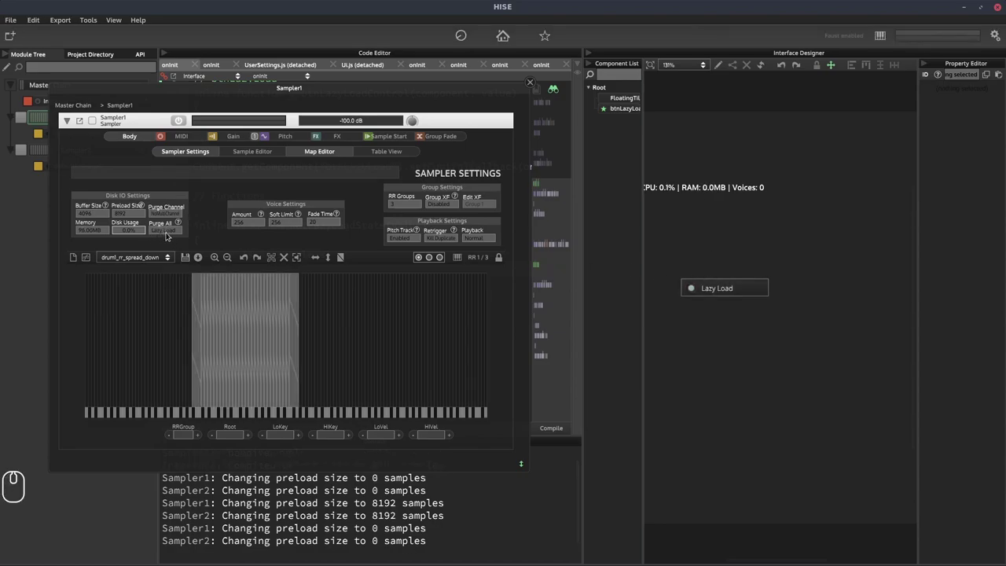
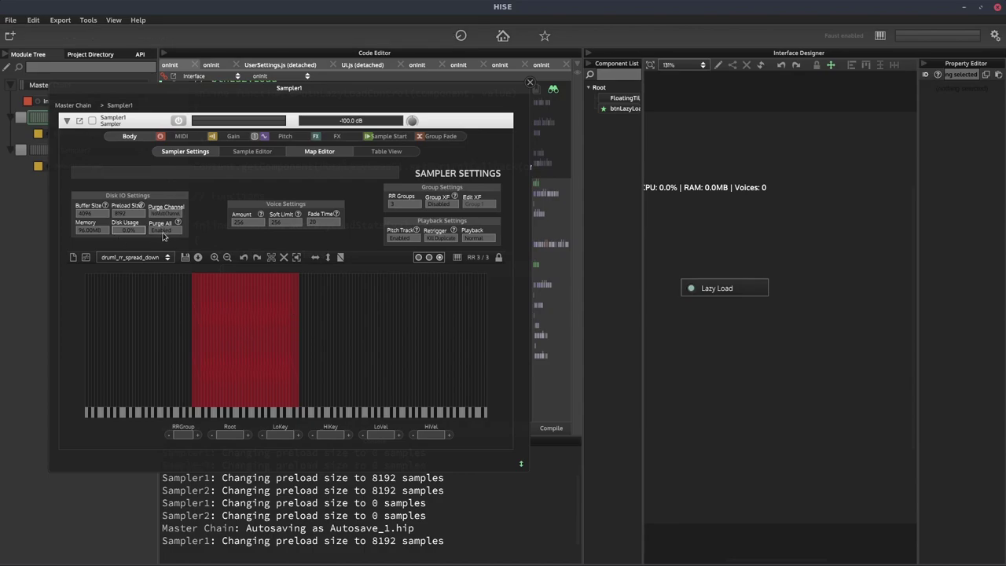
Set Sampler1's Purge All to Disabled, reloading to 59.1MB, then back toward Lazy Load.
{"action": "left_click", "coordinate": [165, 235]}
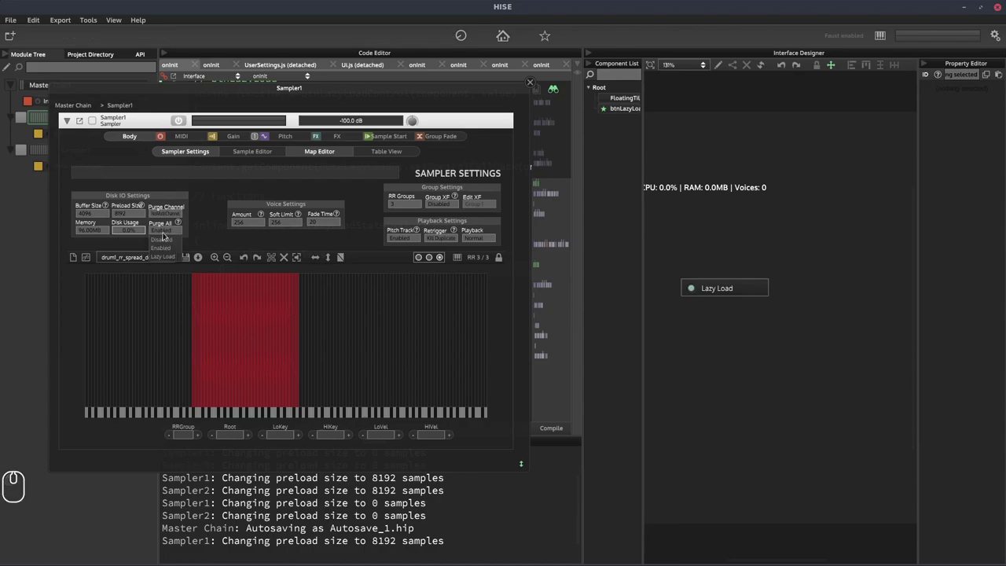
{"action": "left_click", "coordinate": [165, 244]}
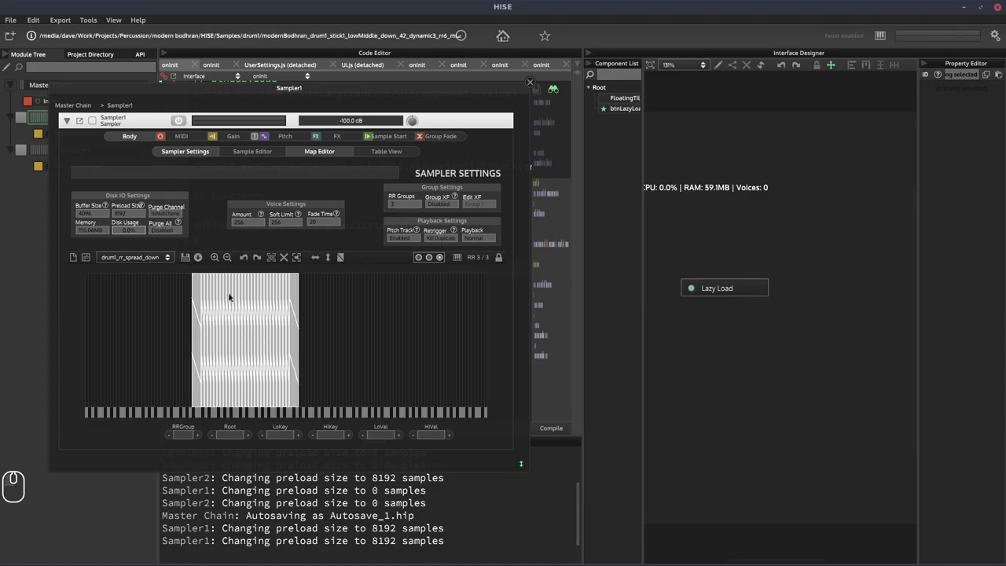
{"action": "left_click", "coordinate": [177, 231]}
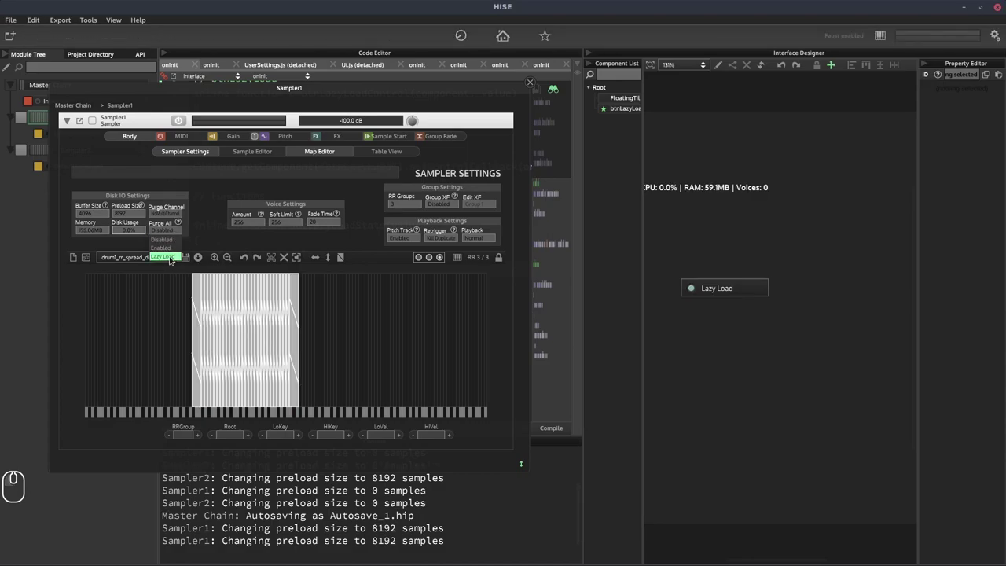